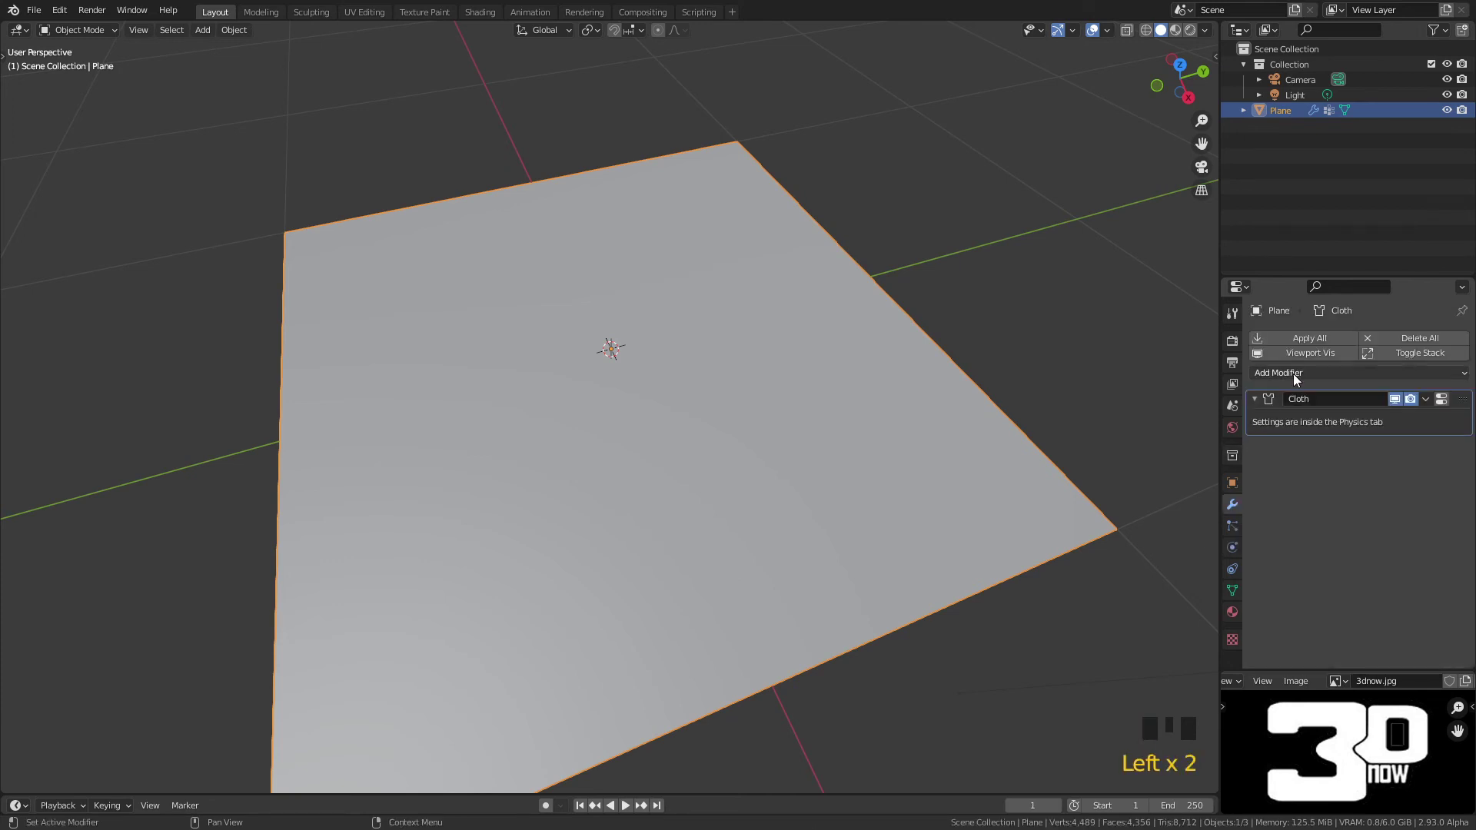
Add a Subdivision Surface modifier to the cloth plane and view it from above
drag(1297, 382, 1197, 659)
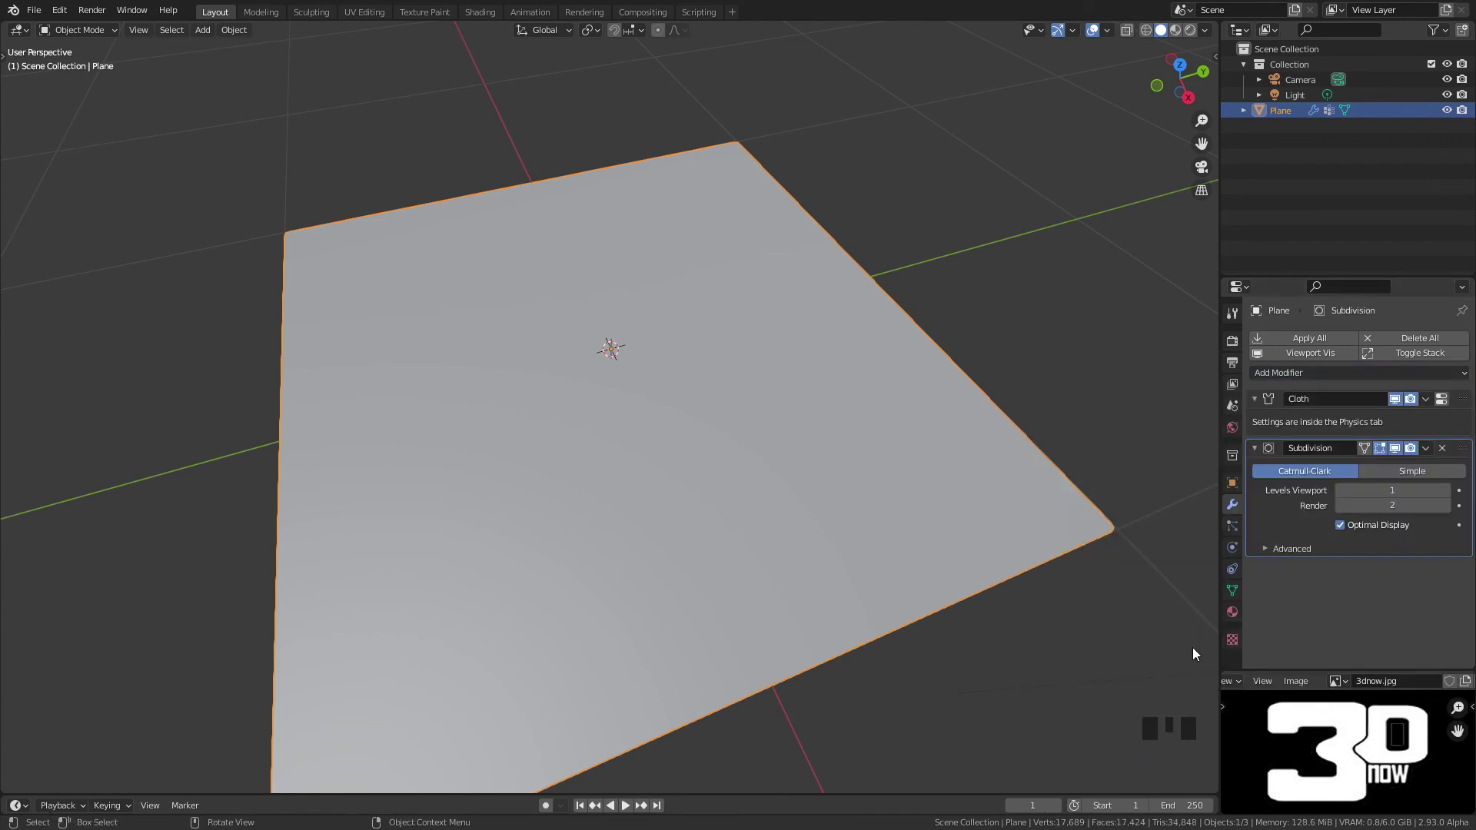
drag(844, 364, 789, 391)
key(space)
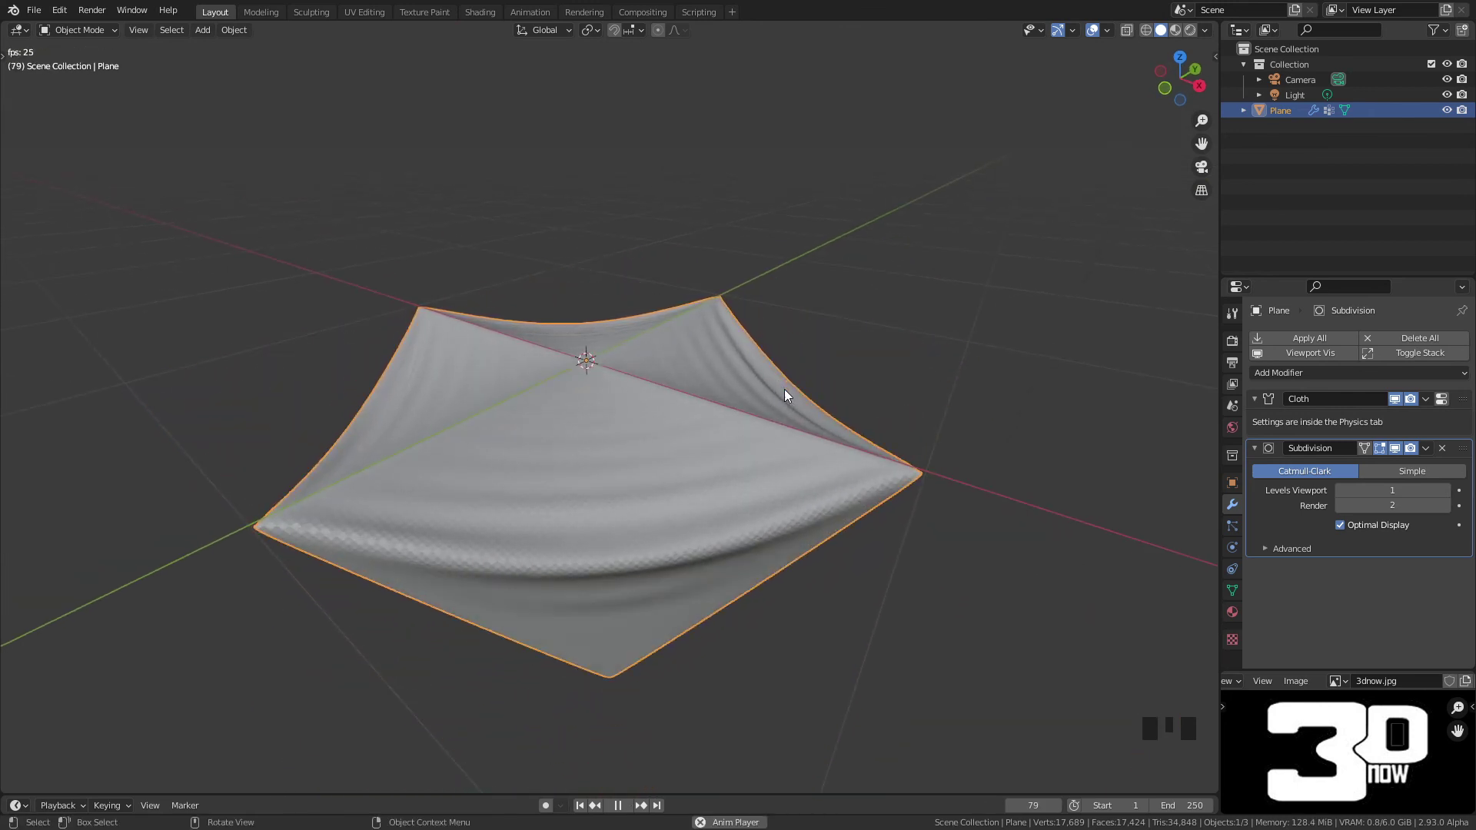
drag(819, 402, 585, 397)
drag(585, 397, 621, 415)
drag(621, 415, 413, 431)
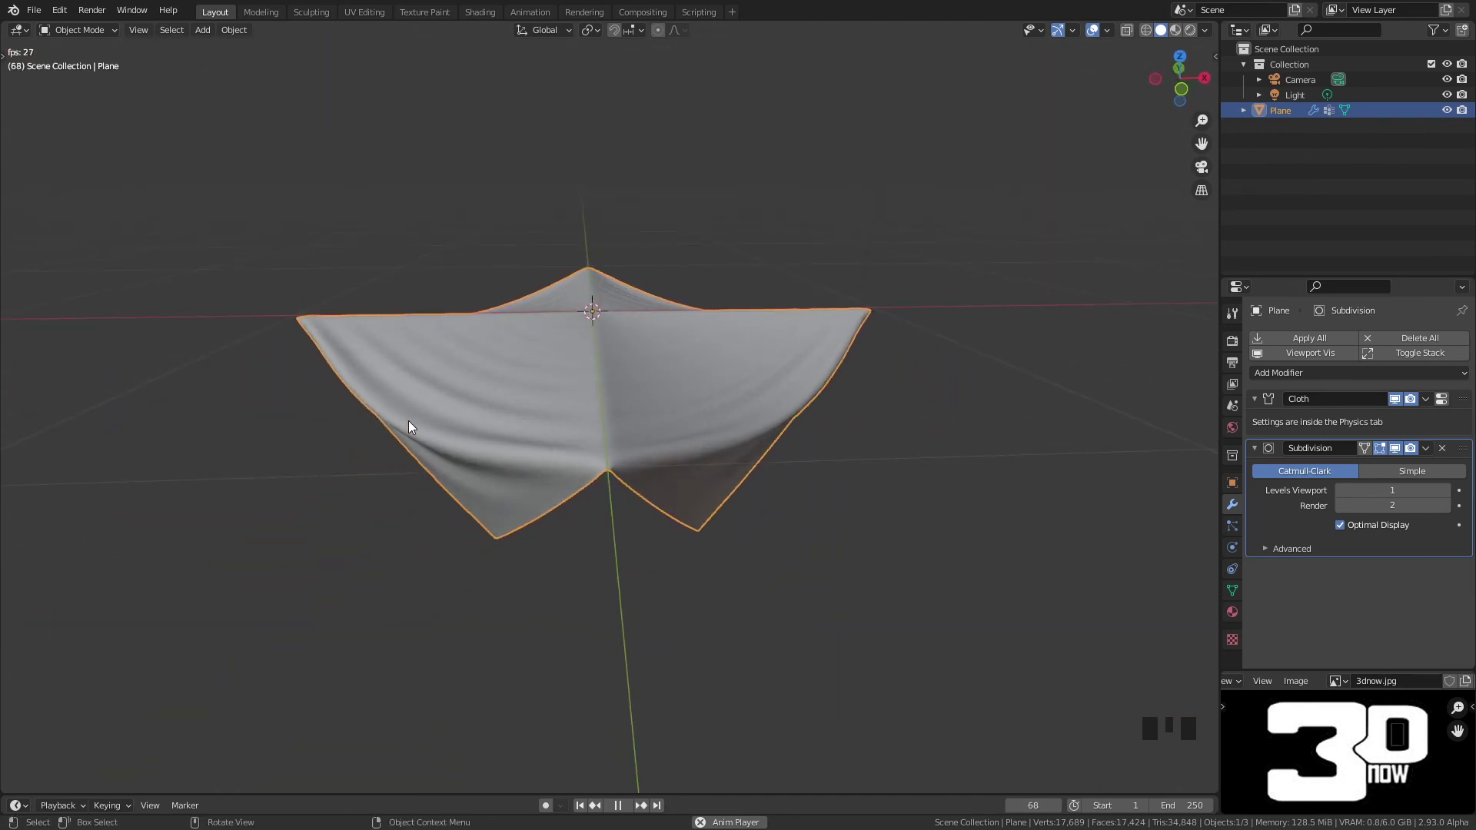